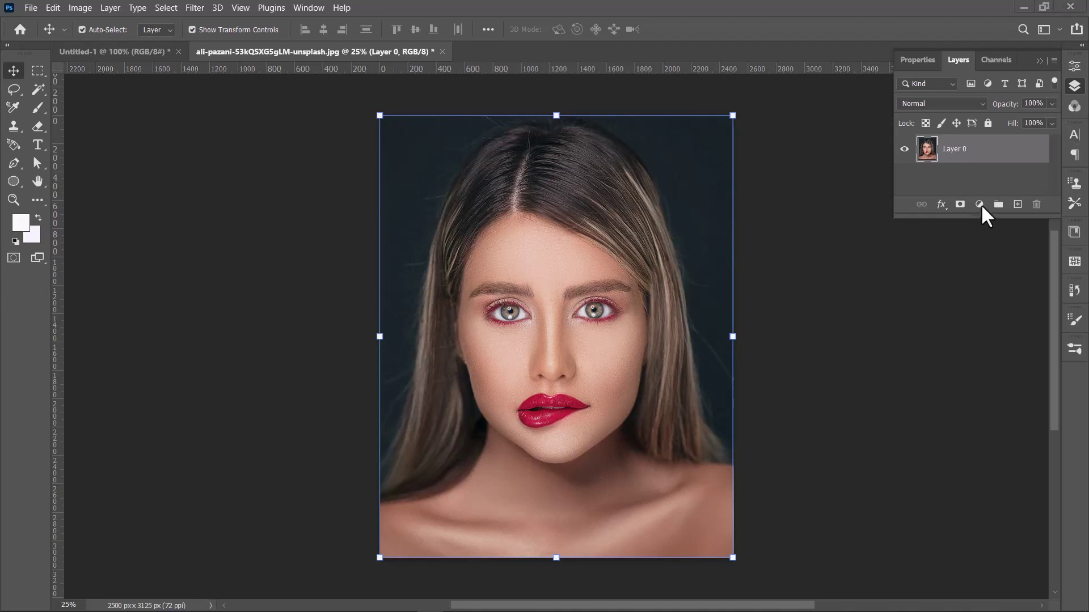
Add a Gradient Map adjustment layer above the portrait photo layer.
click(986, 212)
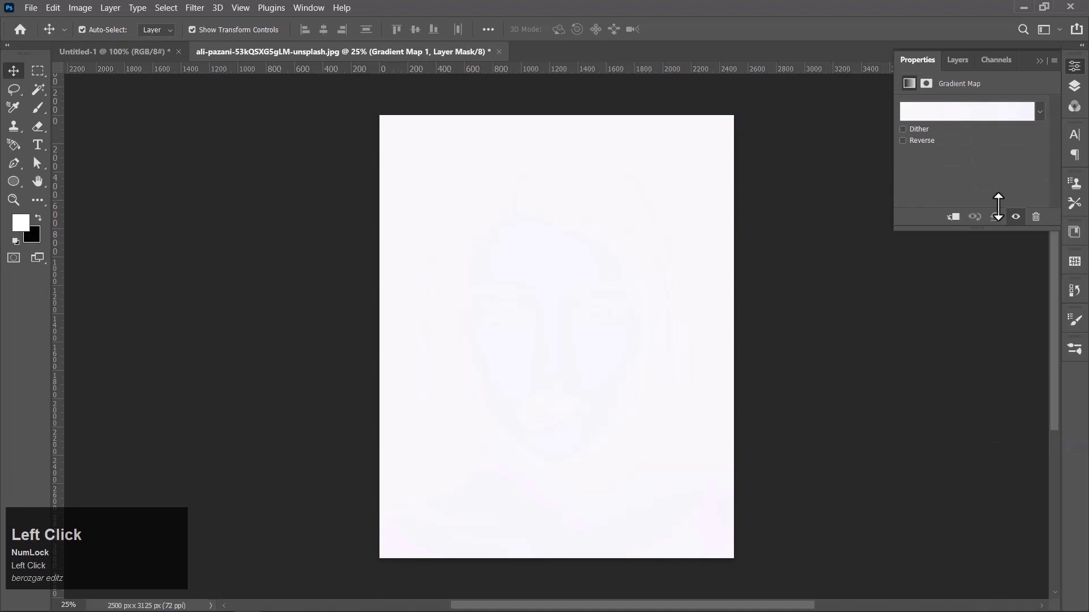
Set the Gradient Map to the Basics Black, White preset for a monochrome portrait.
click(941, 117)
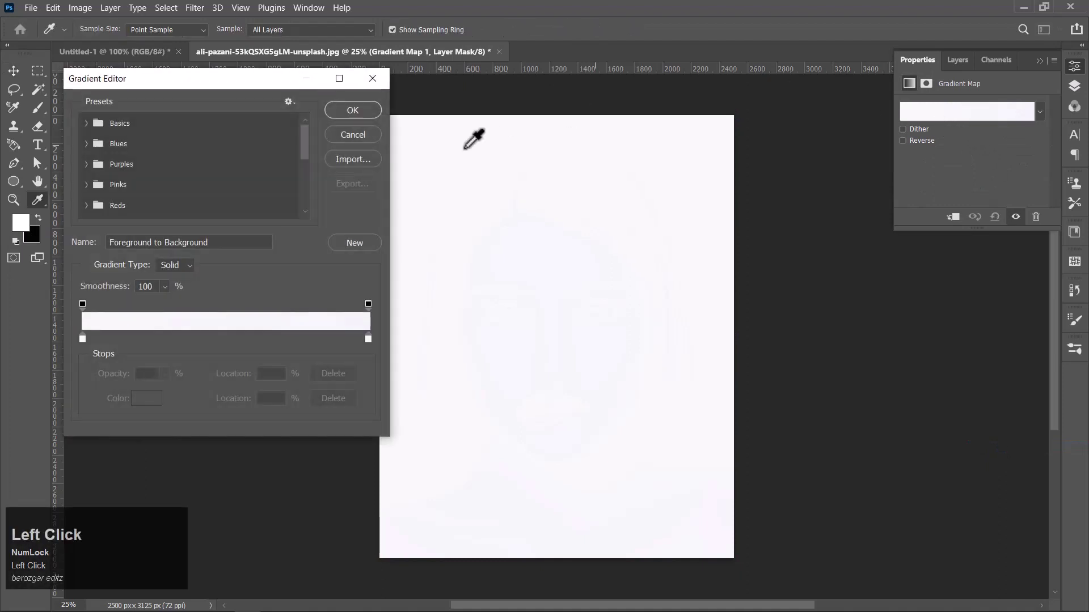
click(92, 131)
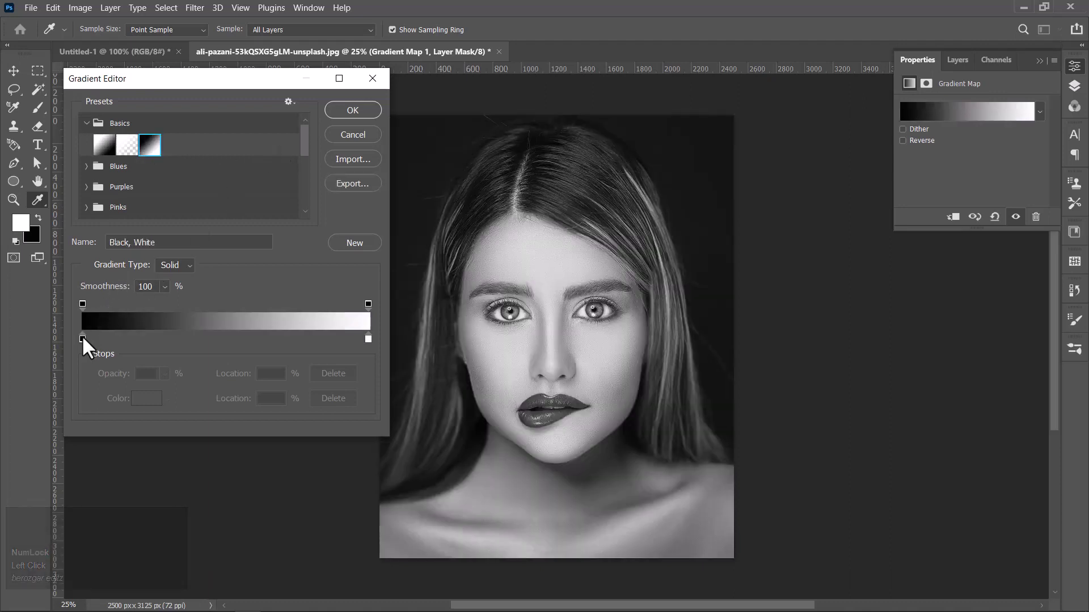
Recolour the gradient stops deep blue and mint green, pull them inward, and apply the duotone.
double_click(86, 347)
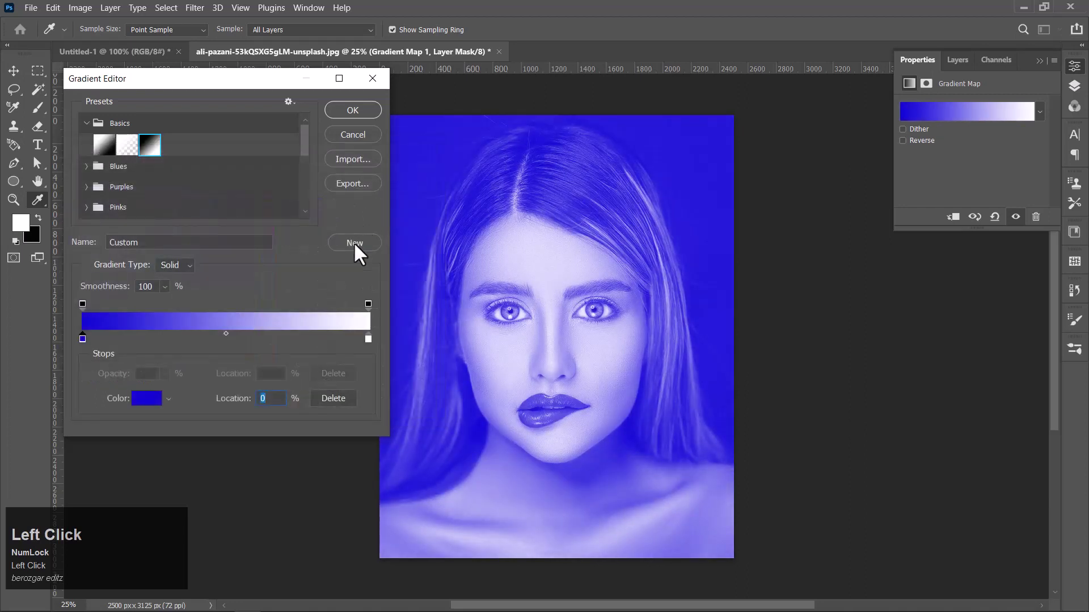
drag(370, 348, 371, 349)
drag(370, 350, 135, 347)
drag(135, 347, 351, 109)
click(352, 115)
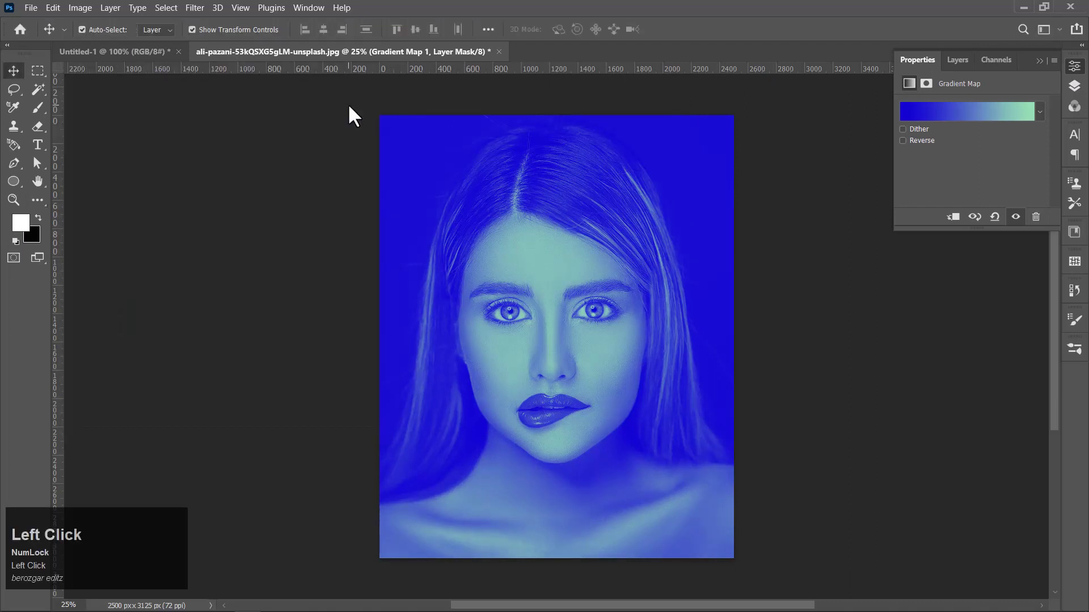
Hide the Gradient Map 1 layer to reveal the original colour portrait.
click(959, 65)
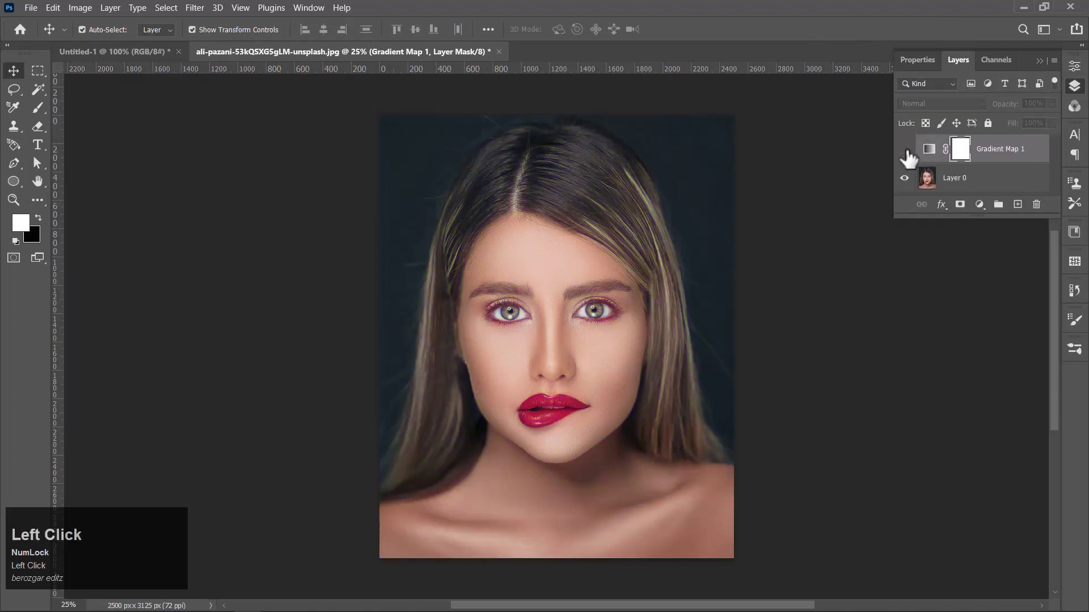